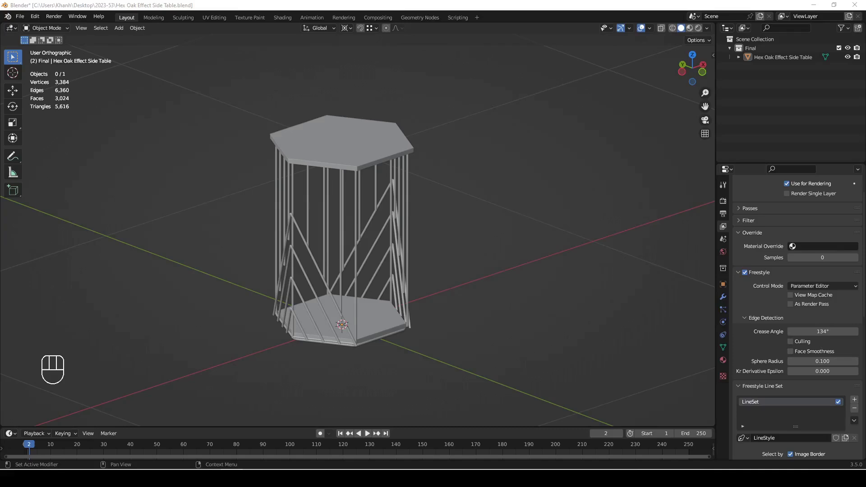
# Hide the viewport overlays (grid and scene statistics) while orbiting the table
pyautogui.moveTo(709, 33); pyautogui.dragTo(583, 248)
pyautogui.click(642, 28)
pyautogui.moveTo(356, 288); pyautogui.dragTo(469, 291)
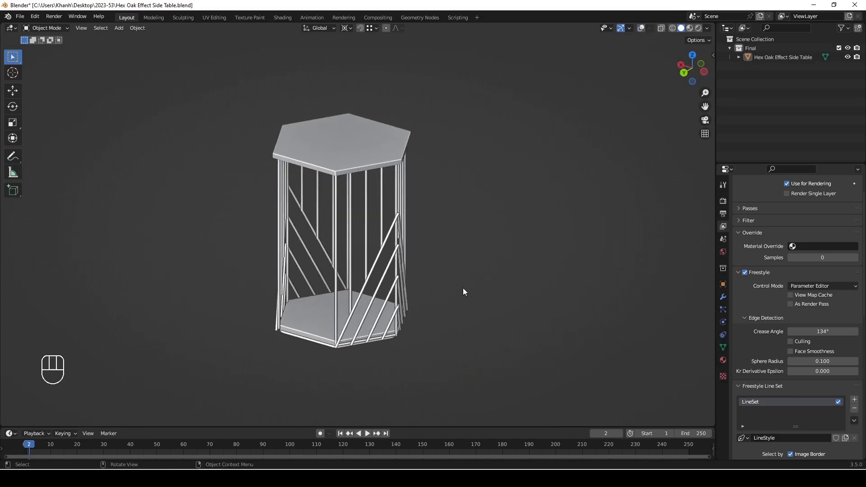
# Show the table in wireframe shading and orbit around its rods
pyautogui.press('z')
pyautogui.moveTo(381, 265); pyautogui.dragTo(316, 257)
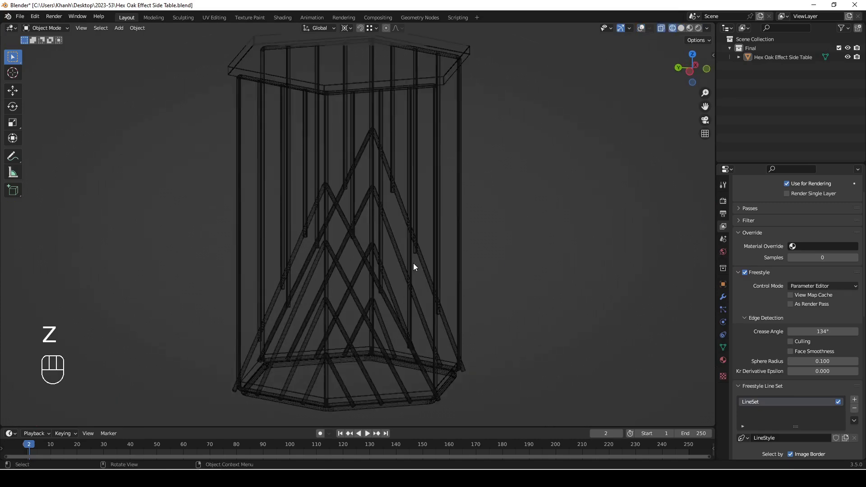
pyautogui.moveTo(412, 265); pyautogui.dragTo(329, 276)
pyautogui.moveTo(420, 290); pyautogui.dragTo(574, 278)
# Return to solid shading and zoom in to inspect the rods under the top shelf
pyautogui.press('z')
pyautogui.moveTo(430, 365); pyautogui.dragTo(386, 305)
pyautogui.middleClick(385, 305)
pyautogui.moveTo(451, 291); pyautogui.dragTo(328, 330)
pyautogui.moveTo(408, 234); pyautogui.dragTo(404, 293)
pyautogui.moveTo(430, 247); pyautogui.dragTo(425, 268)
pyautogui.moveTo(422, 243); pyautogui.dragTo(450, 311)
pyautogui.moveTo(373, 247); pyautogui.dragTo(433, 213)
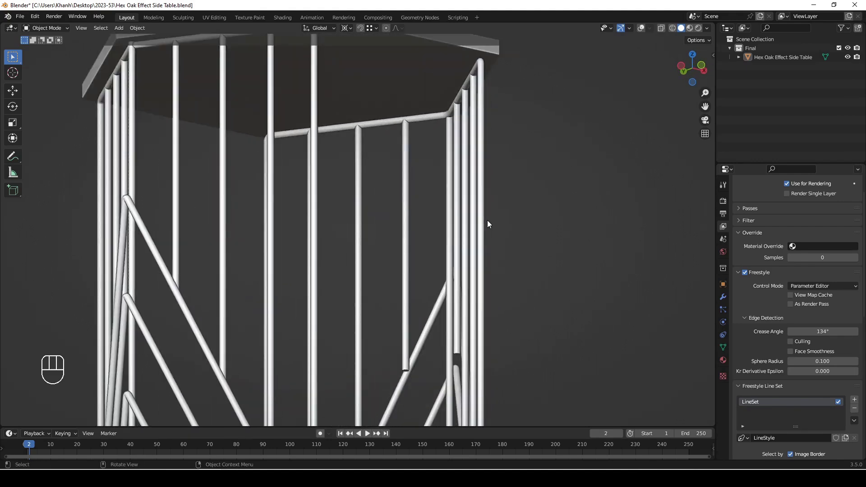
# Orbit along the vertical rods and toward the diagonal crossing braces
pyautogui.moveTo(456, 228); pyautogui.dragTo(374, 228)
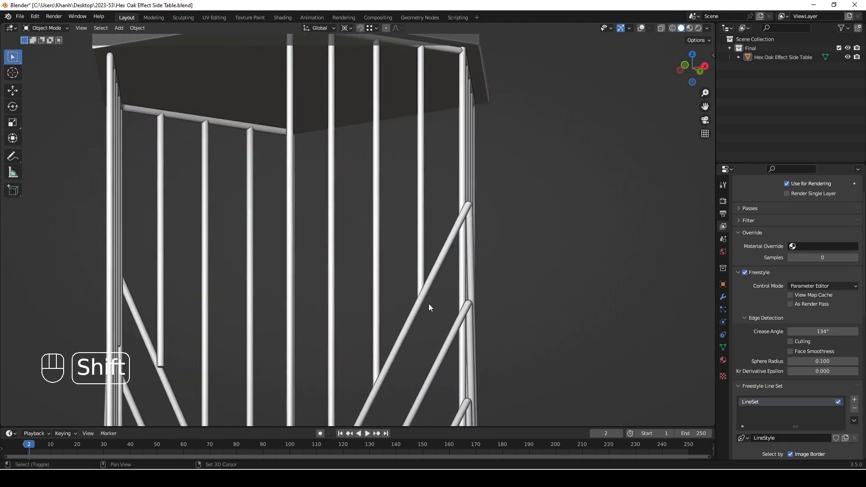
pyautogui.moveTo(438, 296); pyautogui.dragTo(462, 186)
pyautogui.moveTo(460, 218); pyautogui.dragTo(462, 244)
pyautogui.moveTo(464, 341); pyautogui.dragTo(482, 175)
pyautogui.moveTo(459, 243); pyautogui.dragTo(502, 251)
pyautogui.moveTo(472, 250); pyautogui.dragTo(475, 304)
pyautogui.moveTo(470, 299); pyautogui.dragTo(451, 303)
pyautogui.moveTo(458, 199); pyautogui.dragTo(458, 284)
pyautogui.click(469, 236)
pyautogui.moveTo(453, 233); pyautogui.dragTo(448, 268)
pyautogui.moveTo(443, 259); pyautogui.dragTo(433, 240)
pyautogui.moveTo(398, 245); pyautogui.dragTo(403, 201)
pyautogui.middleClick(409, 216)
# View the diagonal rods from below and orbit around the hexagonal lower shelf
pyautogui.press('z')
pyautogui.moveTo(460, 229); pyautogui.dragTo(427, 230)
pyautogui.press('KP_5')
pyautogui.moveTo(423, 226); pyautogui.dragTo(549, 221)
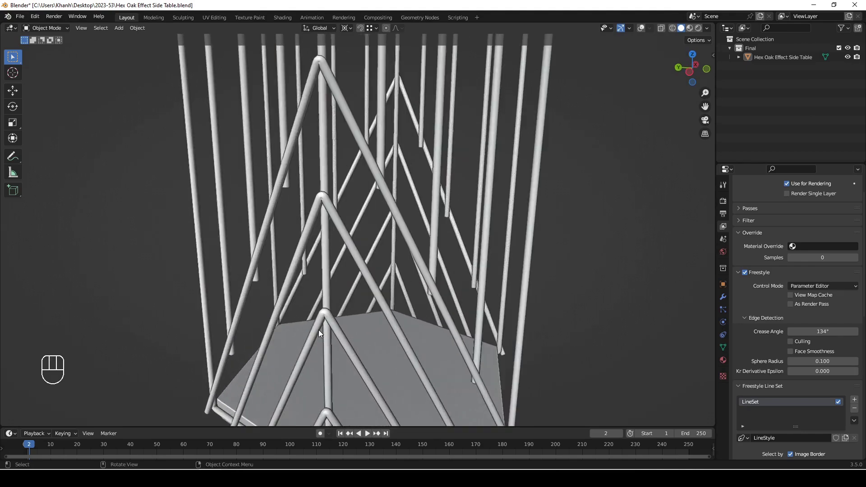
pyautogui.moveTo(420, 252); pyautogui.dragTo(373, 237)
pyautogui.moveTo(371, 220); pyautogui.dragTo(277, 230)
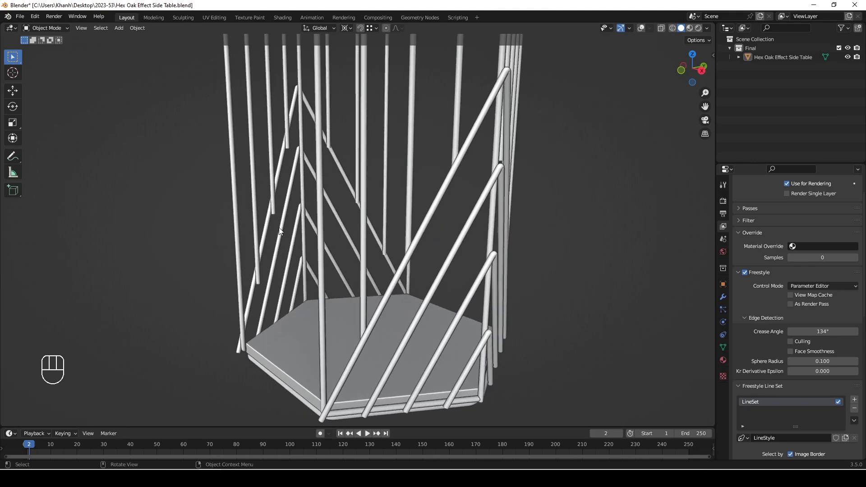
pyautogui.moveTo(369, 250); pyautogui.dragTo(358, 276)
# Switch to Material Preview from the shading pie menu and look down at the oak lower shelf
pyautogui.moveTo(370, 267); pyautogui.dragTo(427, 262)
pyautogui.press('z')
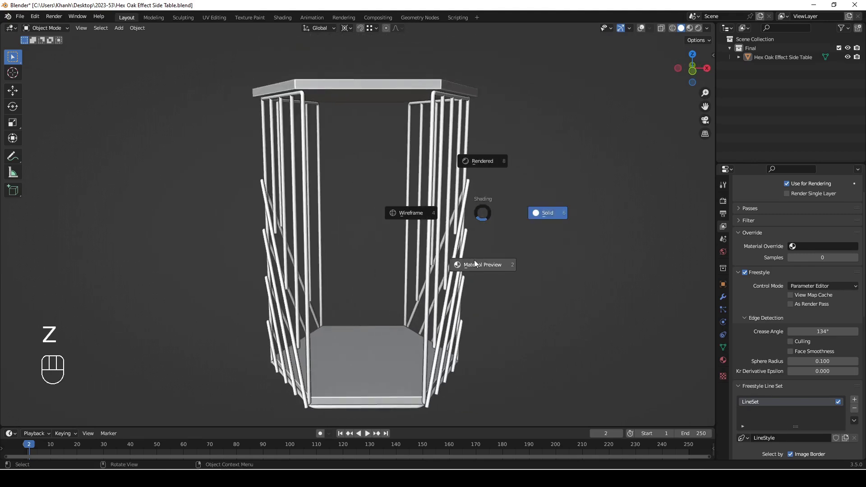
pyautogui.moveTo(413, 255); pyautogui.dragTo(542, 283)
pyautogui.moveTo(473, 260); pyautogui.dragTo(483, 286)
pyautogui.moveTo(423, 227); pyautogui.dragTo(319, 164)
pyautogui.moveTo(406, 275); pyautogui.dragTo(403, 169)
pyautogui.moveTo(405, 304); pyautogui.dragTo(418, 209)
pyautogui.moveTo(419, 227); pyautogui.dragTo(438, 268)
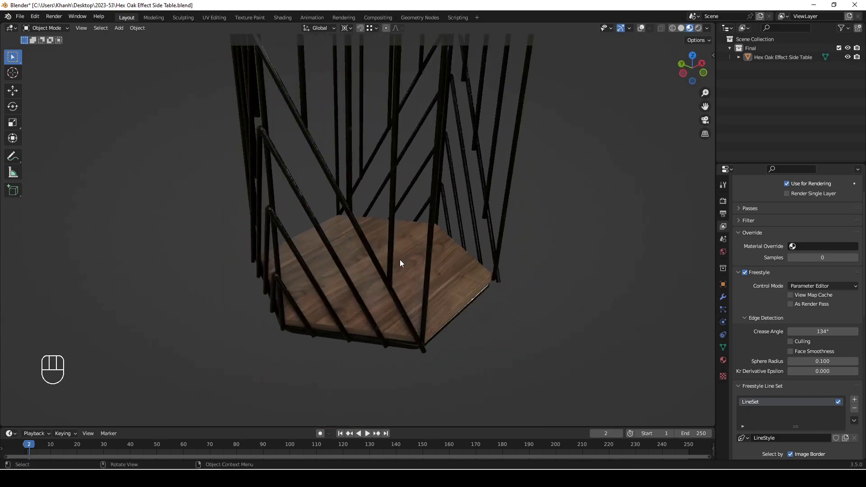
# Orbit to the underside of the top shelf and around the black metal rods
pyautogui.moveTo(393, 264); pyautogui.dragTo(483, 274)
pyautogui.moveTo(478, 232); pyautogui.dragTo(467, 322)
pyautogui.moveTo(474, 235); pyautogui.dragTo(454, 304)
pyautogui.moveTo(454, 294); pyautogui.dragTo(332, 248)
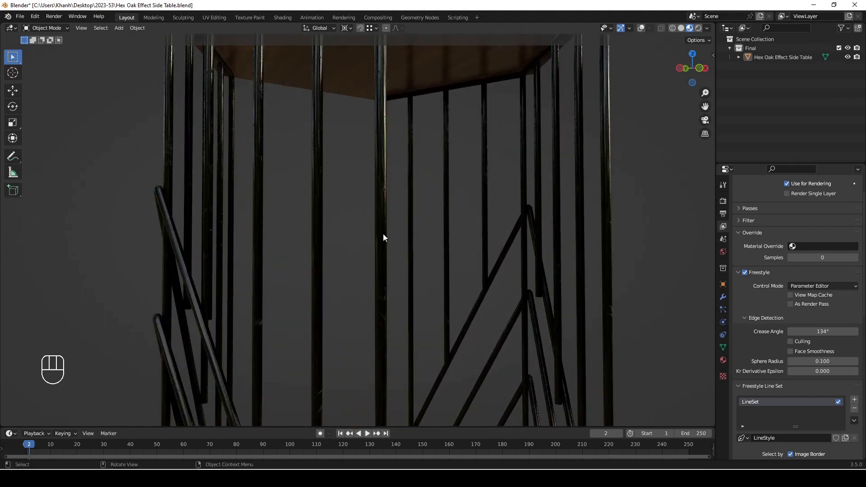
pyautogui.click(386, 237)
pyautogui.moveTo(370, 269); pyautogui.dragTo(413, 144)
pyautogui.moveTo(353, 290); pyautogui.dragTo(376, 200)
pyautogui.moveTo(439, 300); pyautogui.dragTo(408, 213)
pyautogui.moveTo(438, 265); pyautogui.dragTo(381, 293)
pyautogui.moveTo(437, 236); pyautogui.dragTo(406, 315)
# Zoom out and orbit around the whole textured table
pyautogui.moveTo(381, 300); pyautogui.dragTo(460, 304)
pyautogui.moveTo(458, 286); pyautogui.dragTo(445, 270)
pyautogui.middleClick(440, 267)
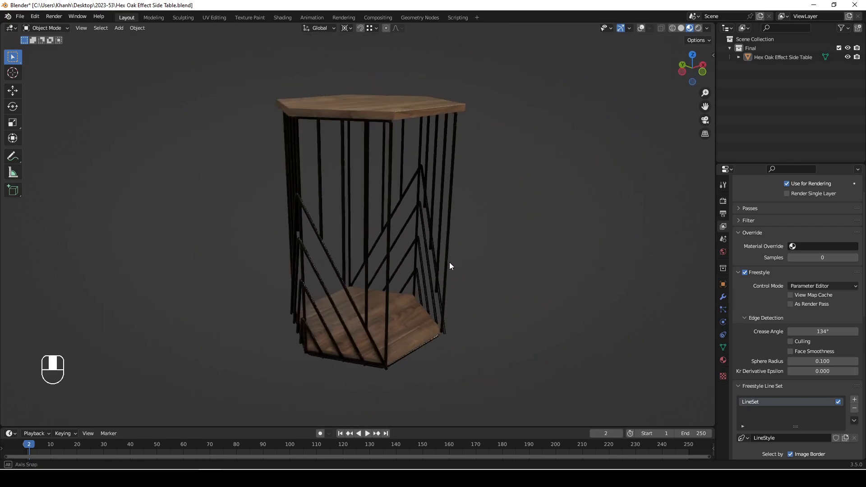
pyautogui.moveTo(710, 31); pyautogui.dragTo(384, 211)
pyautogui.moveTo(390, 214); pyautogui.dragTo(484, 223)
pyautogui.moveTo(420, 222); pyautogui.dragTo(400, 228)
pyautogui.moveTo(400, 228); pyautogui.dragTo(407, 201)
pyautogui.moveTo(407, 201); pyautogui.dragTo(447, 194)
# Orbit beneath and around the table against the room HDRI backdrop
pyautogui.middleClick(447, 194)
pyautogui.middleClick(381, 261)
pyautogui.moveTo(376, 316); pyautogui.dragTo(351, 309)
pyautogui.moveTo(472, 291); pyautogui.dragTo(315, 225)
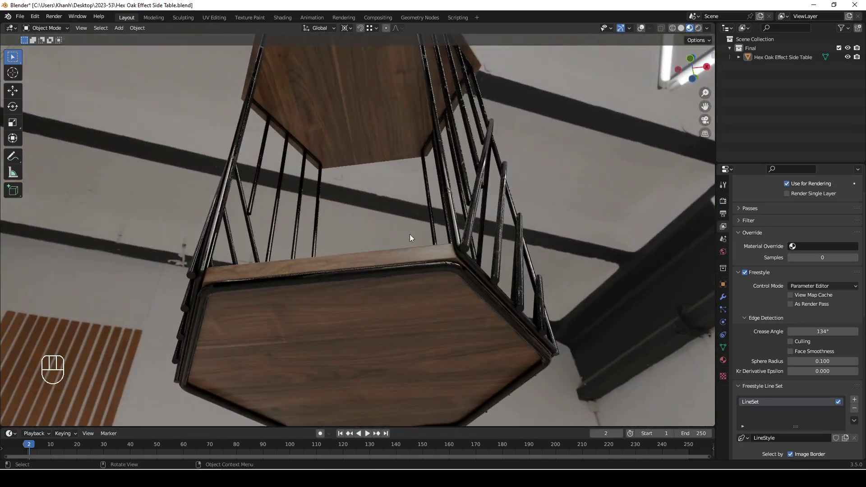
pyautogui.moveTo(440, 243); pyautogui.dragTo(417, 305)
pyautogui.moveTo(389, 296); pyautogui.dragTo(421, 299)
pyautogui.moveTo(420, 300); pyautogui.dragTo(503, 311)
pyautogui.moveTo(406, 289); pyautogui.dragTo(503, 290)
pyautogui.moveTo(444, 217); pyautogui.dragTo(583, 164)
pyautogui.moveTo(398, 209); pyautogui.dragTo(235, 249)
pyautogui.moveTo(361, 252); pyautogui.dragTo(339, 271)
# Inspect the wooden lower shelf up close, then view the whole table in front of the window
pyautogui.moveTo(363, 186); pyautogui.dragTo(385, 158)
pyautogui.moveTo(395, 339); pyautogui.dragTo(422, 330)
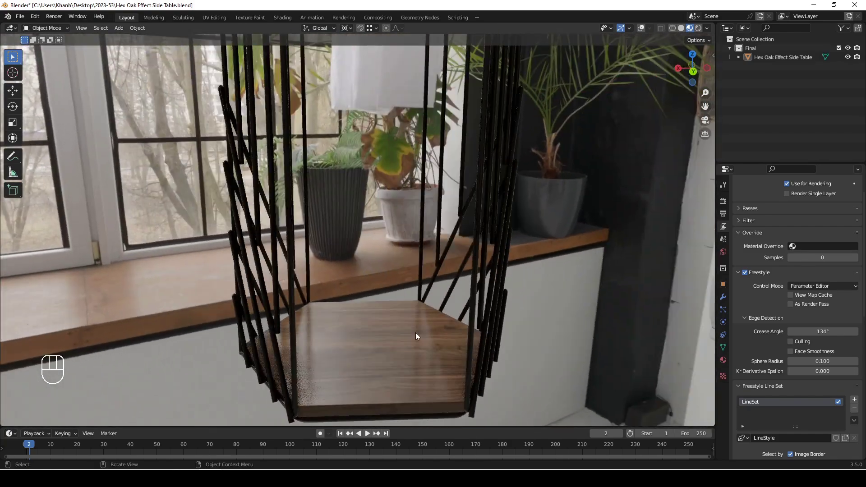
pyautogui.moveTo(400, 345); pyautogui.dragTo(368, 349)
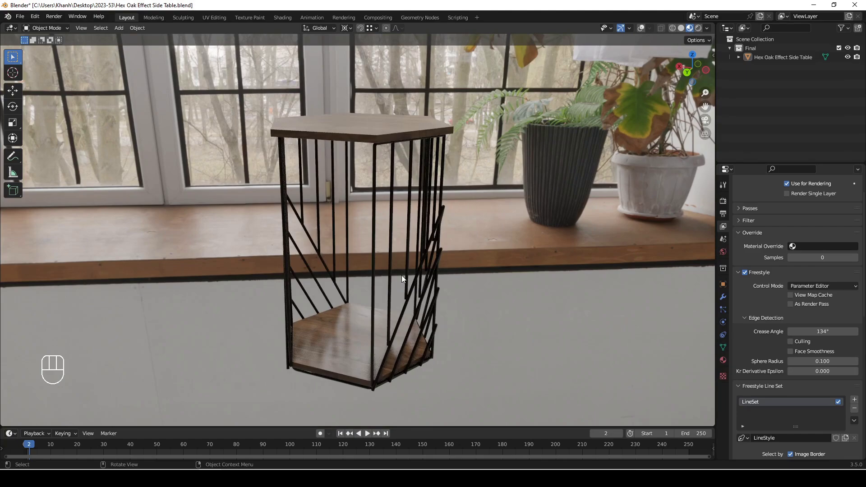
pyautogui.moveTo(408, 272); pyautogui.dragTo(272, 282)
pyautogui.moveTo(376, 232); pyautogui.dragTo(377, 233)
# Return to solid shading and show the grid and scene statistics overlays again
pyautogui.press('z')
pyautogui.press('KP_5')
pyautogui.click(645, 29)
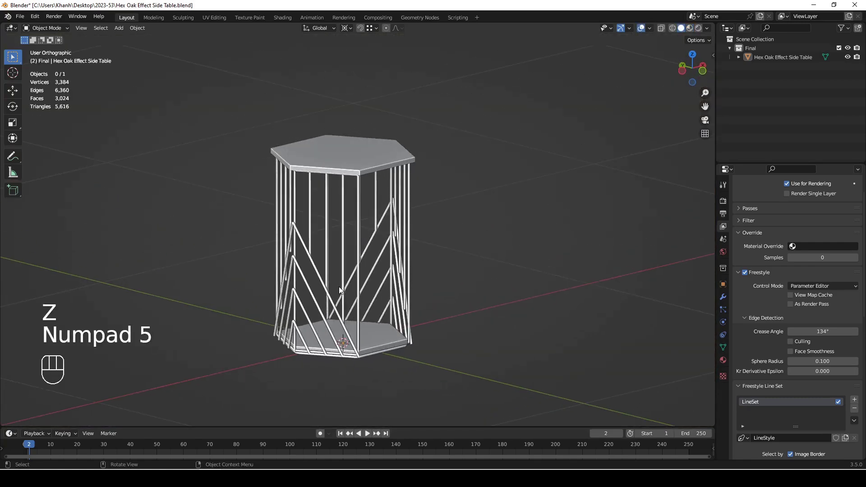